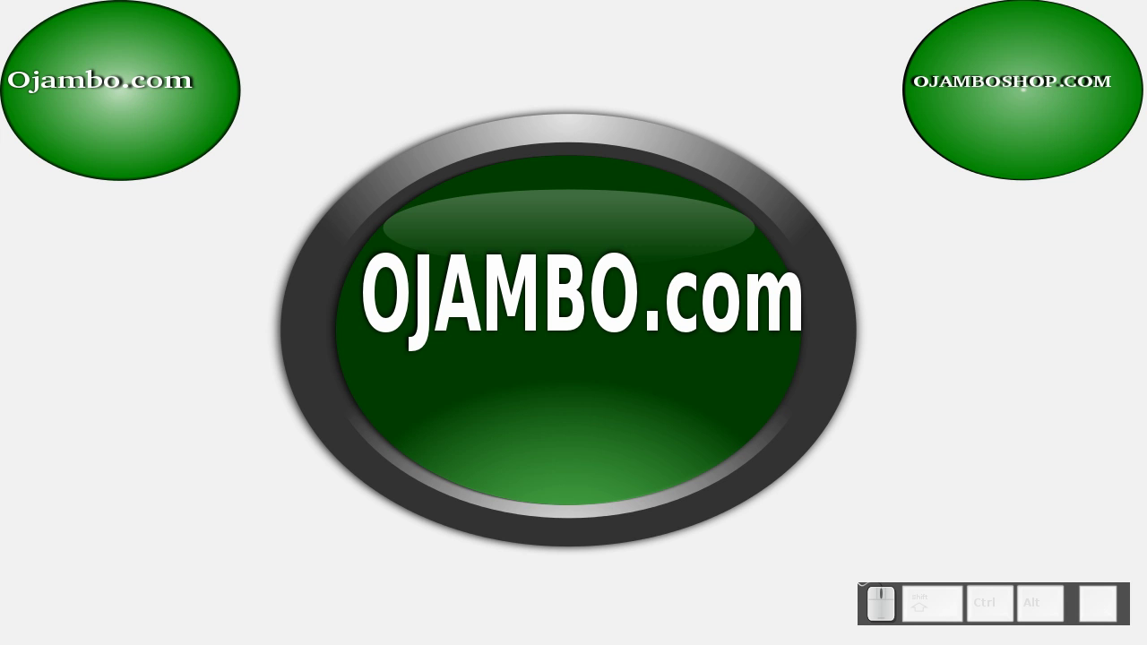
Step: Scroll the Setup Google DNS tutorial through its Mac, Linux and conclusion sections to the D-Link router part
click(149, 282)
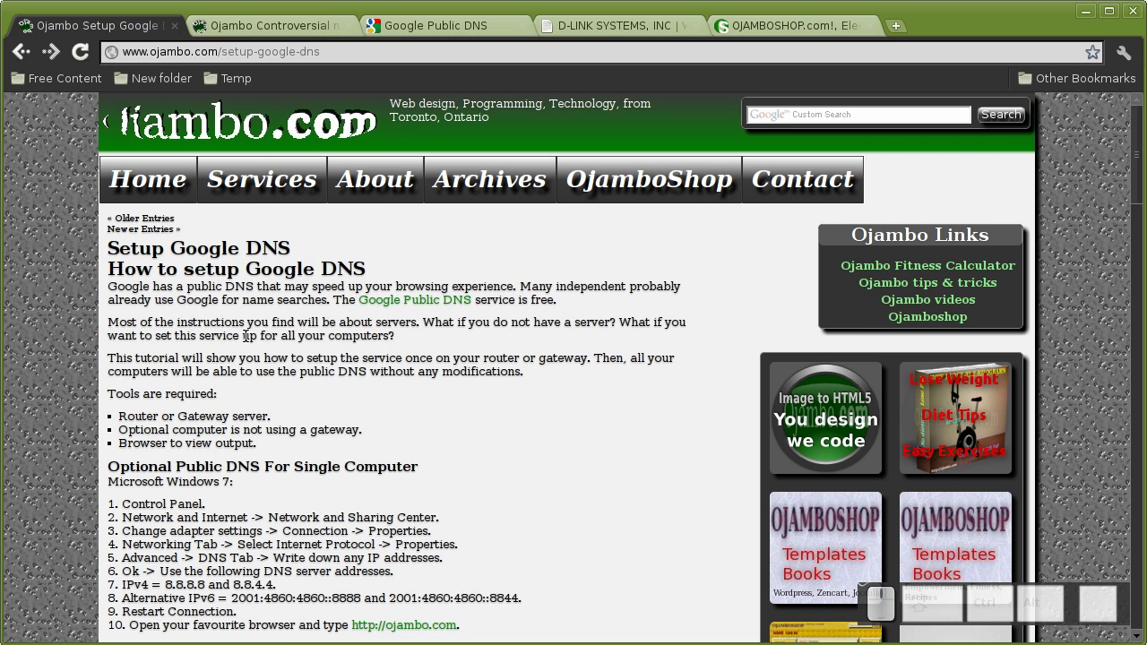
scroll(down, 3)
scroll(up, 3)
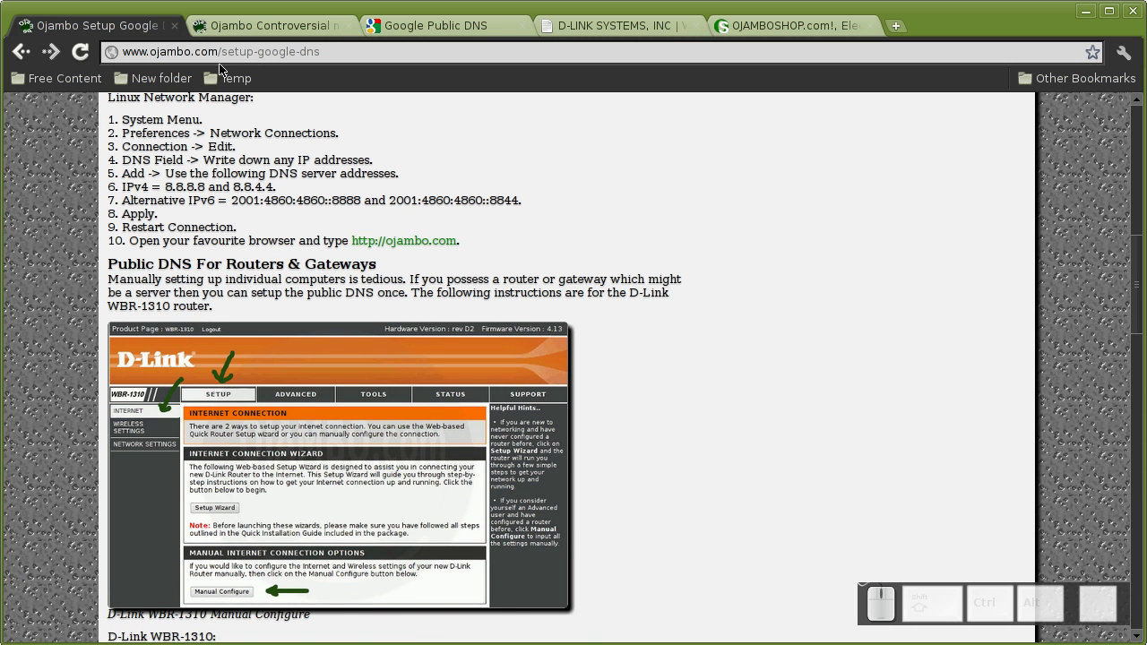
Step: Read the malicious DNS servers article through Paxfire, remedies and Phorm, then return to the Google DNS tutorial
click(284, 32)
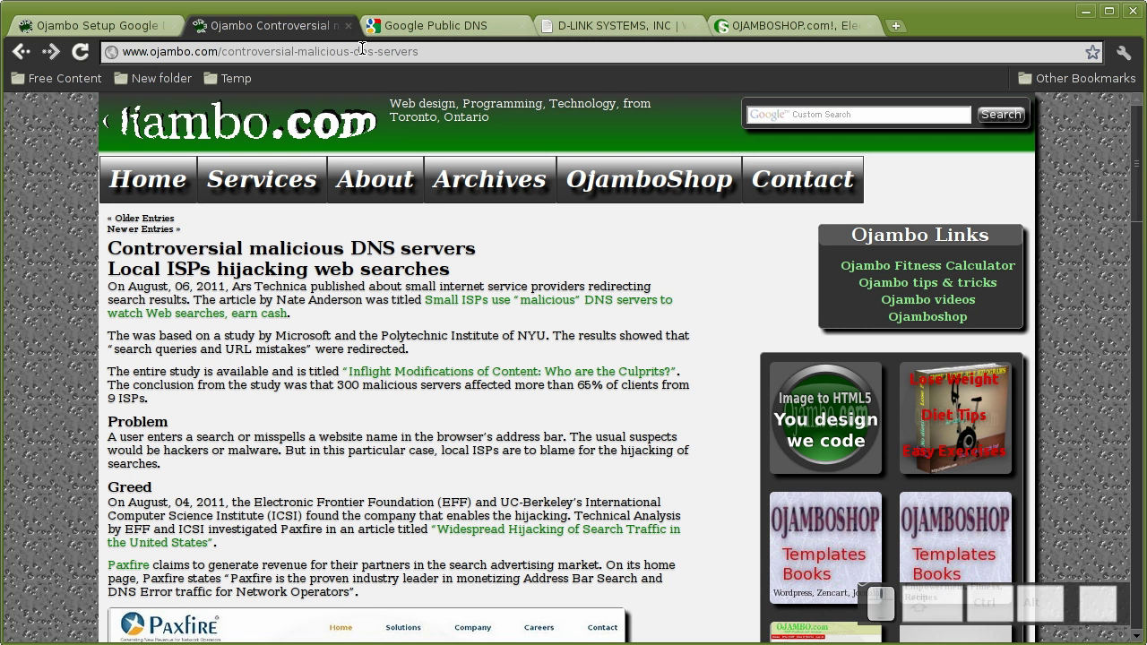
scroll(down, 3)
scroll(down, 3)
scroll(down, 3)
click(148, 32)
scroll(up, 3)
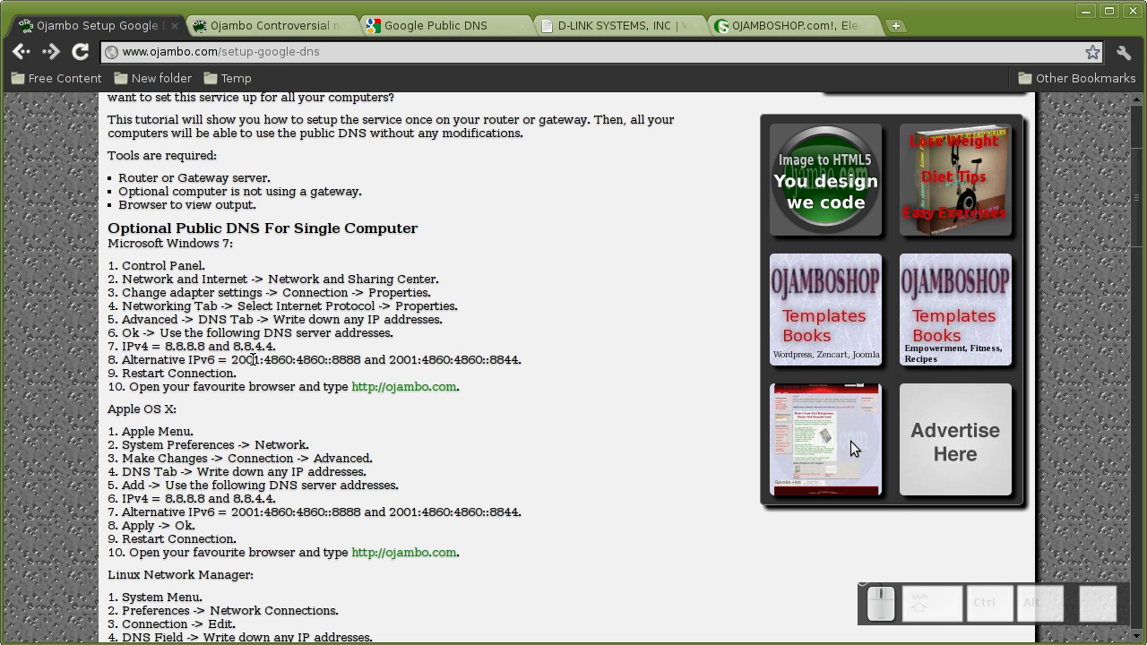
scroll(down, 3)
Step: Review the Google Public DNS page down to its Community forum posts and back to the introduction
click(425, 28)
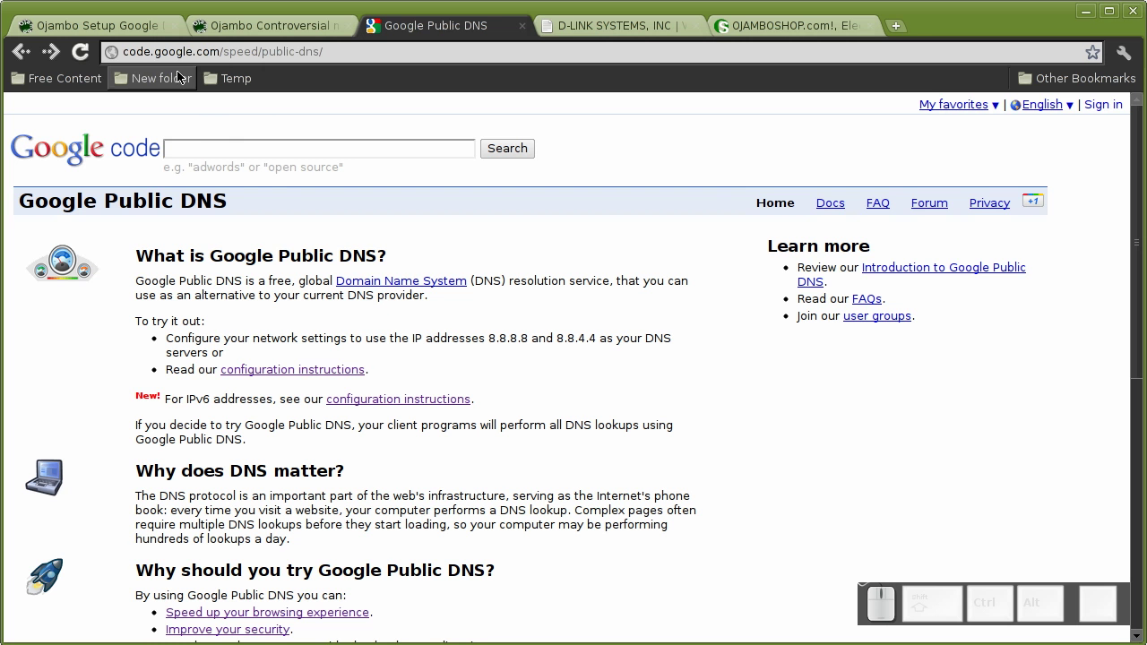
scroll(down, 3)
scroll(down, 3)
scroll(up, 3)
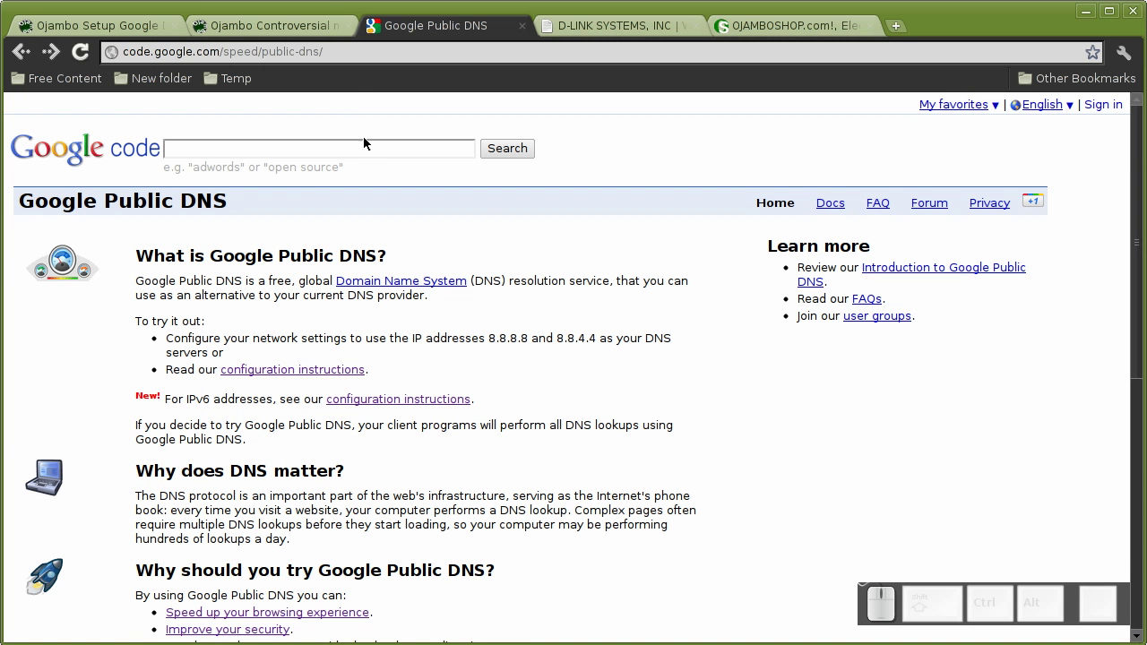
Step: Review the D-Link manual WAN configuration with primary DNS 8.8.8.8 and secondary 8.8.4.4
click(610, 22)
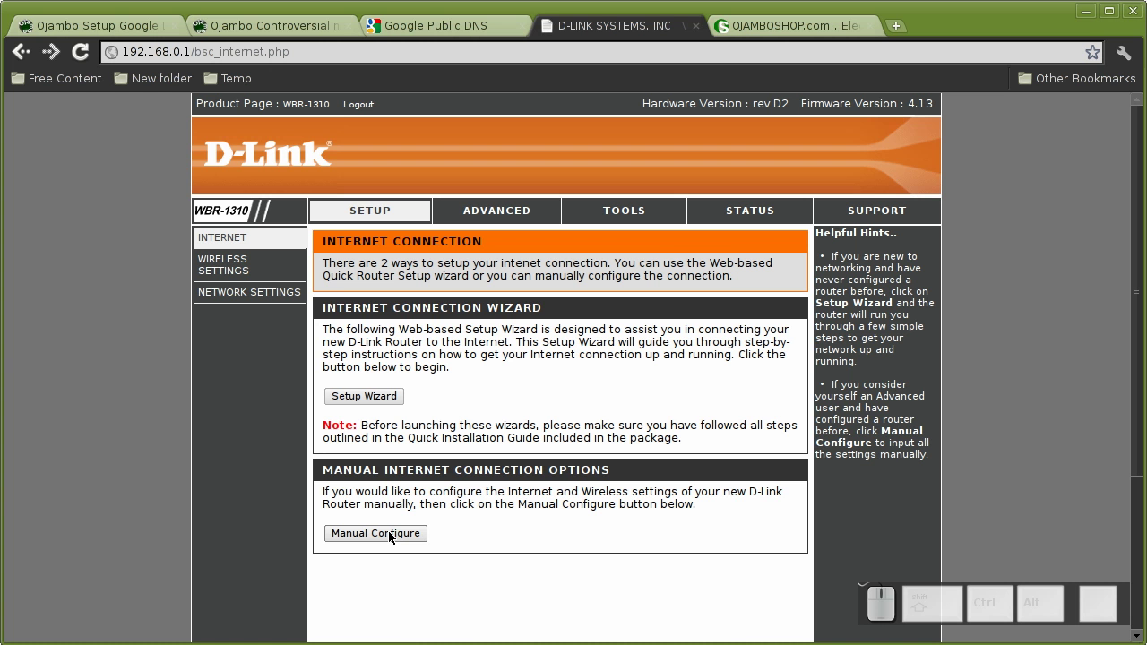
click(393, 536)
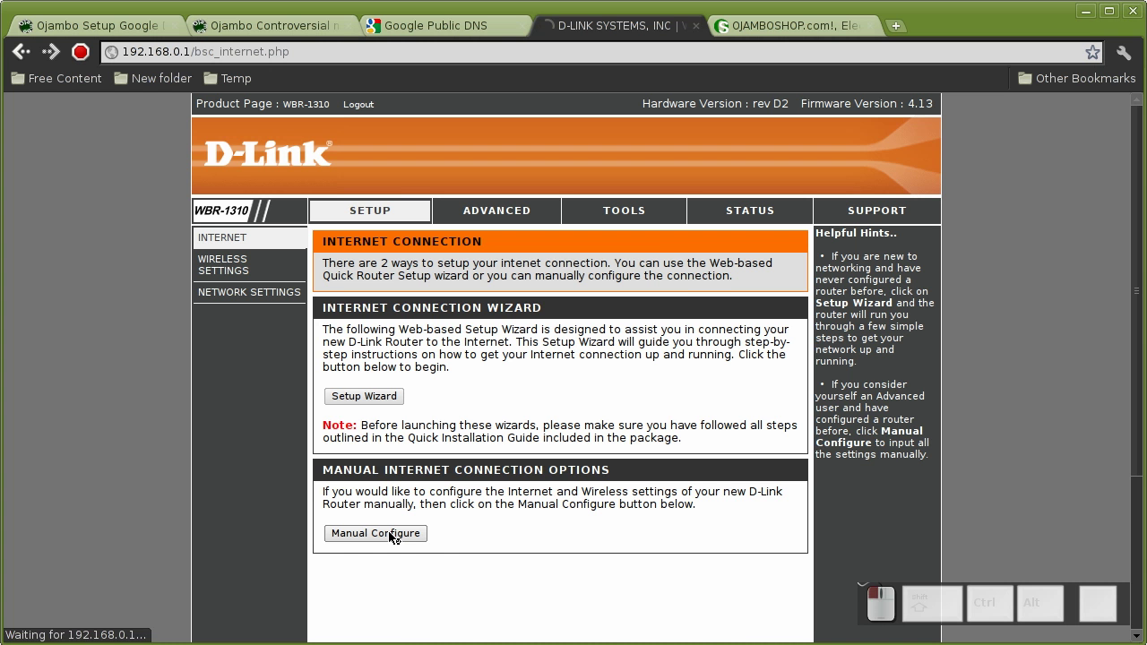
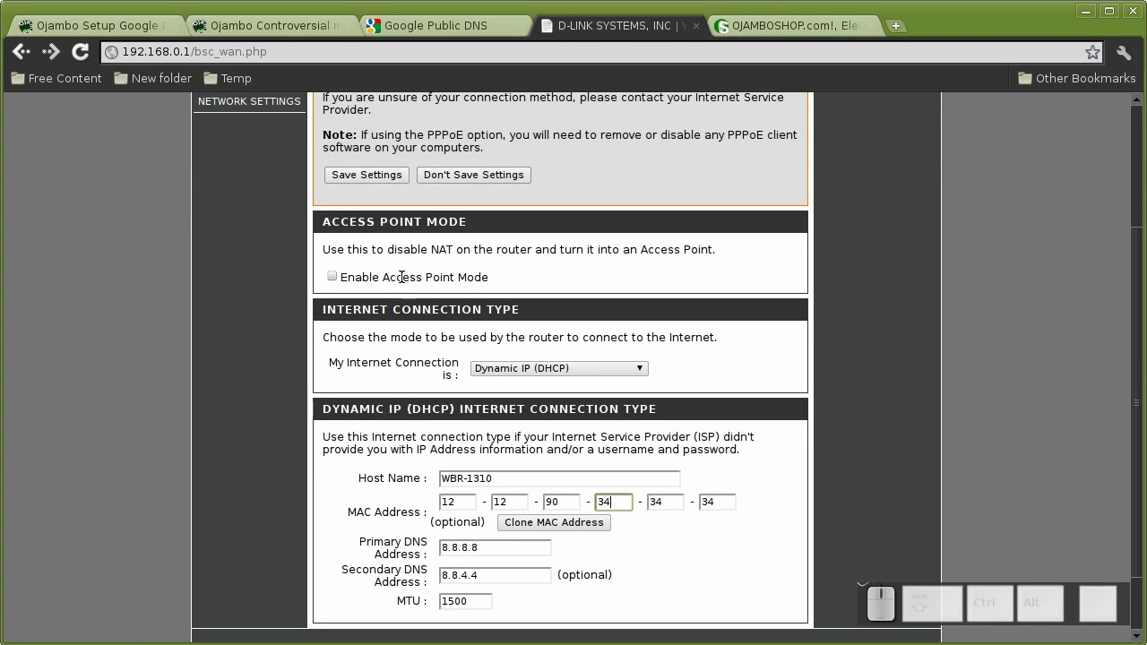
scroll(down, 3)
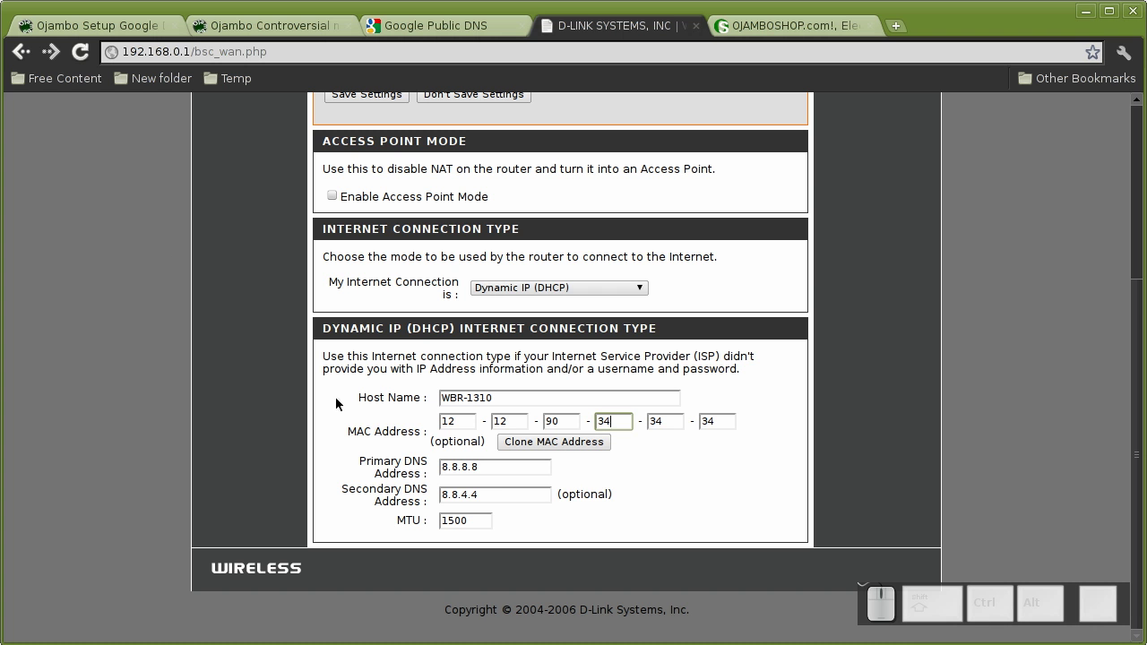
scroll(down, 3)
scroll(up, 3)
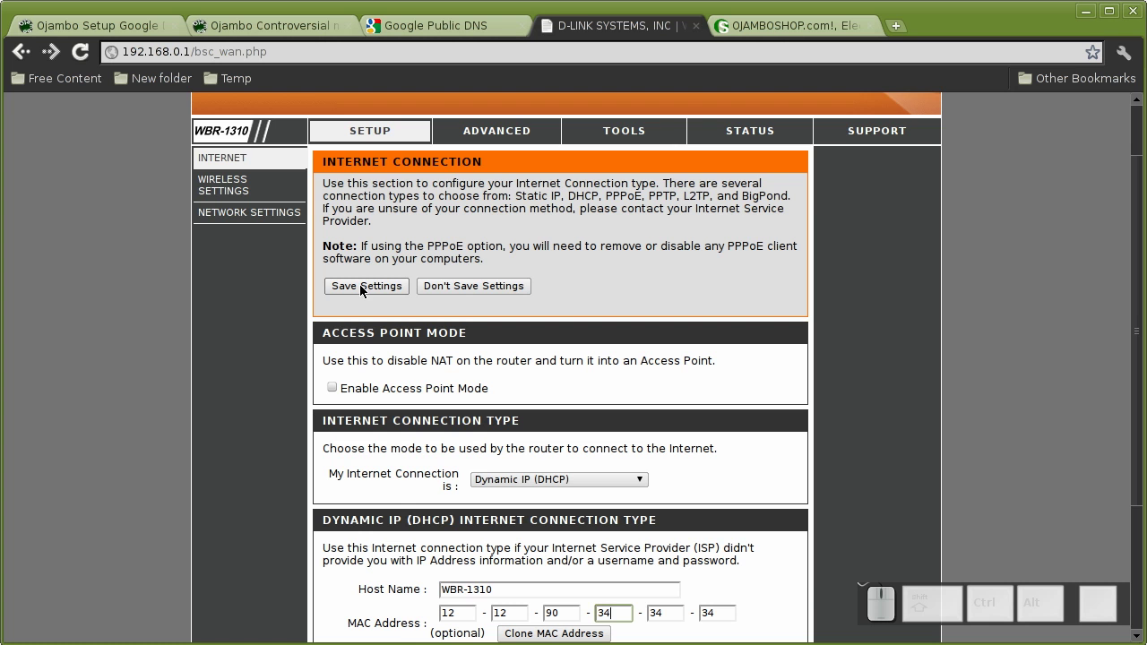
scroll(up, 3)
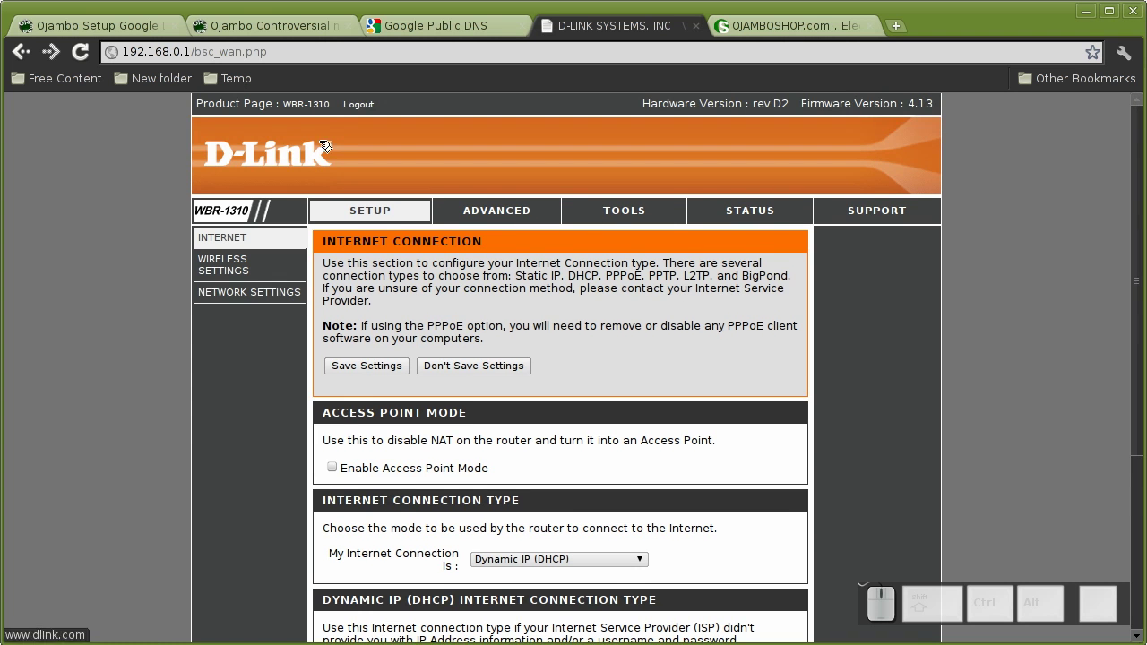
Step: Log out of the D-Link router and return to the Google DNS tutorial
click(361, 112)
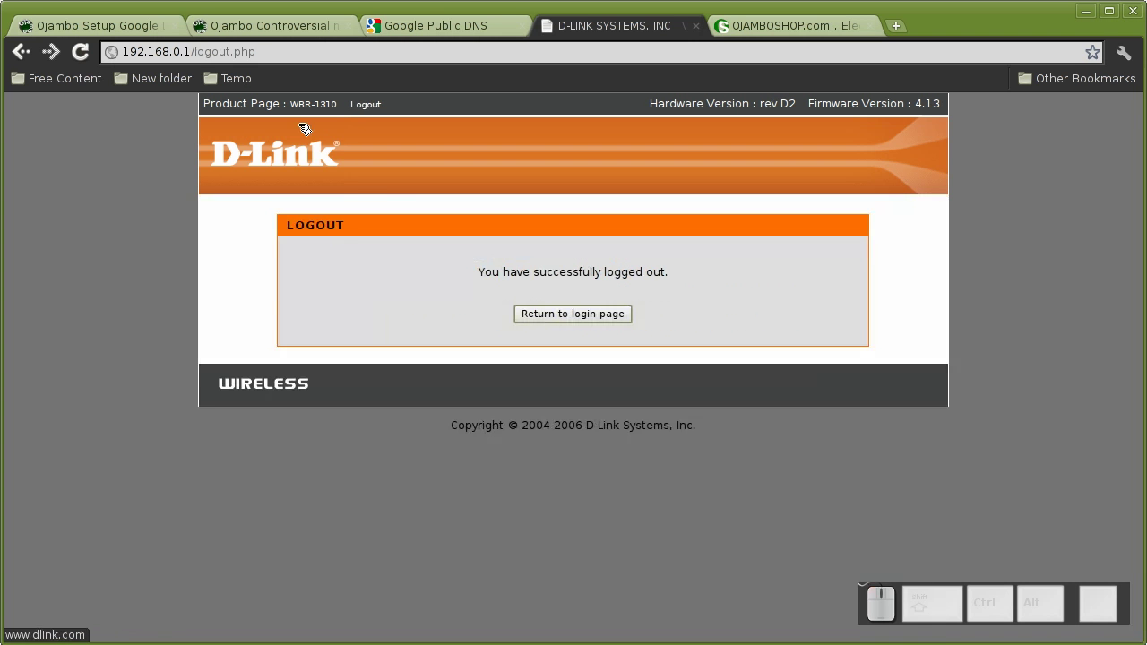
click(590, 312)
click(144, 30)
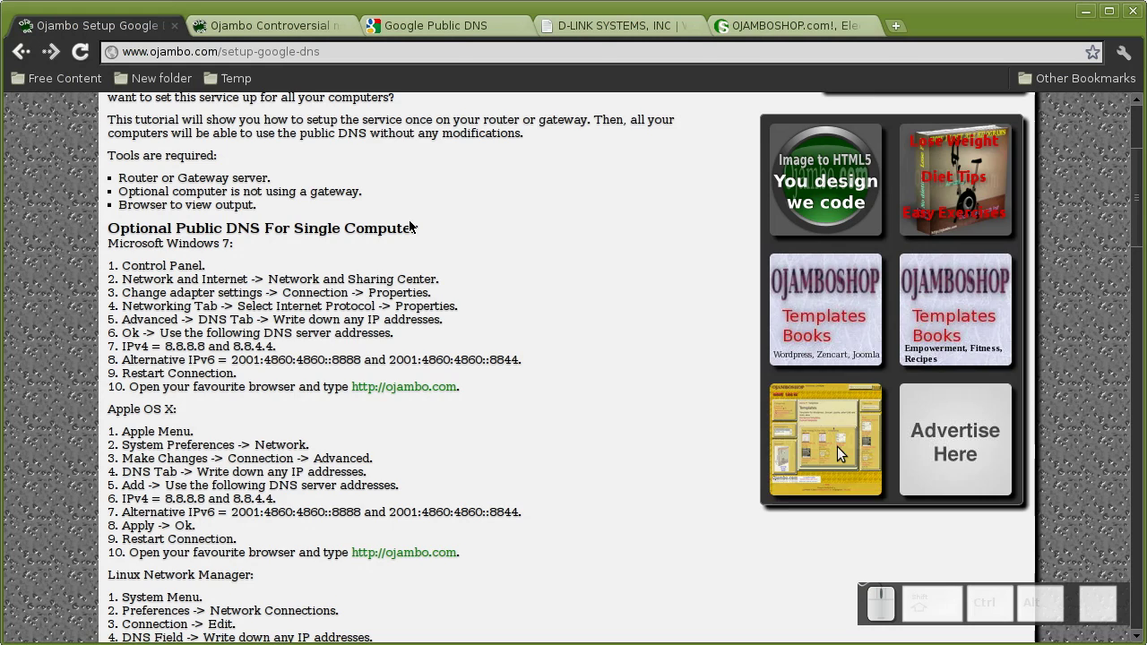
Step: Scroll the tutorial from the router section through benefits and conclusion to the references at the end
scroll(up, 3)
scroll(down, 3)
scroll(down, 3)
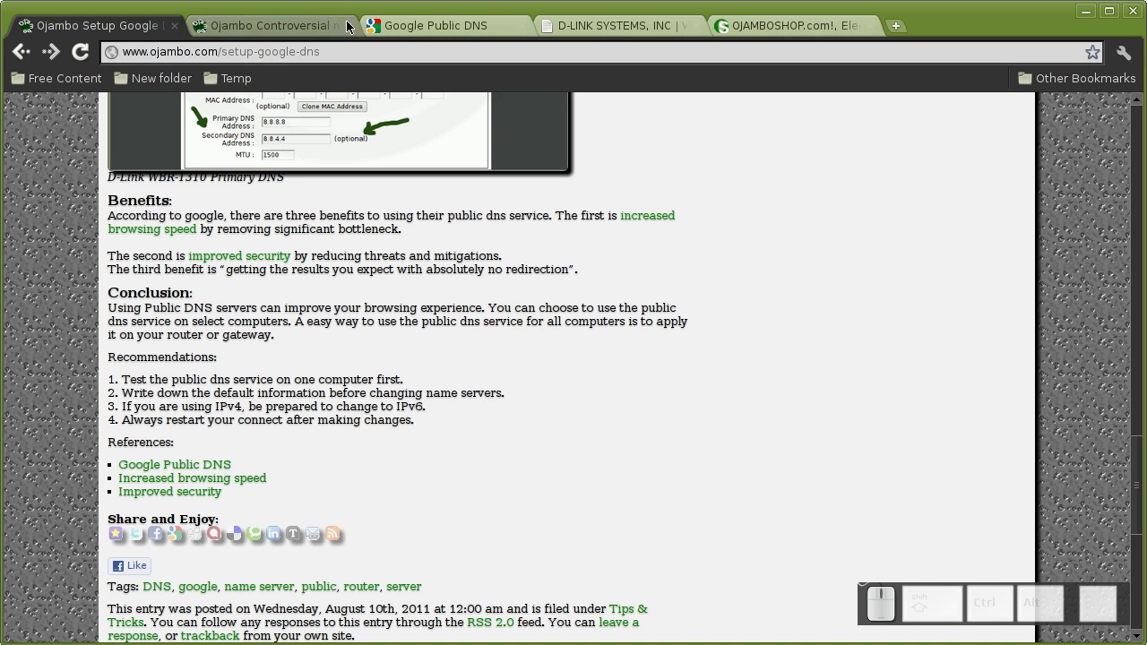
click(768, 29)
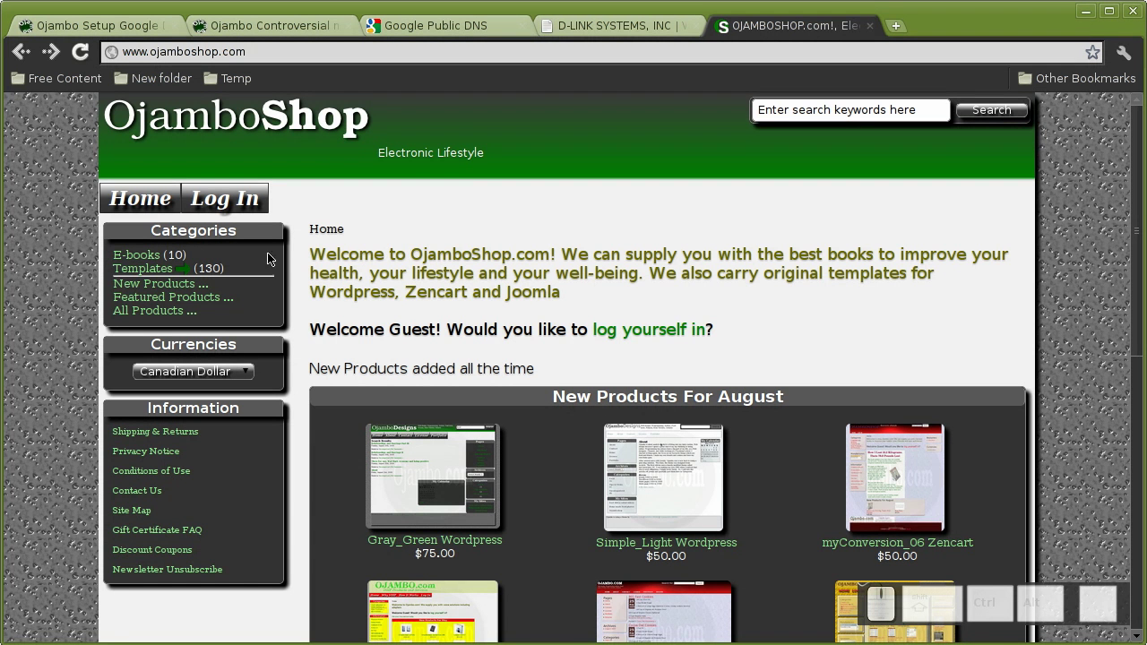
scroll(down, 3)
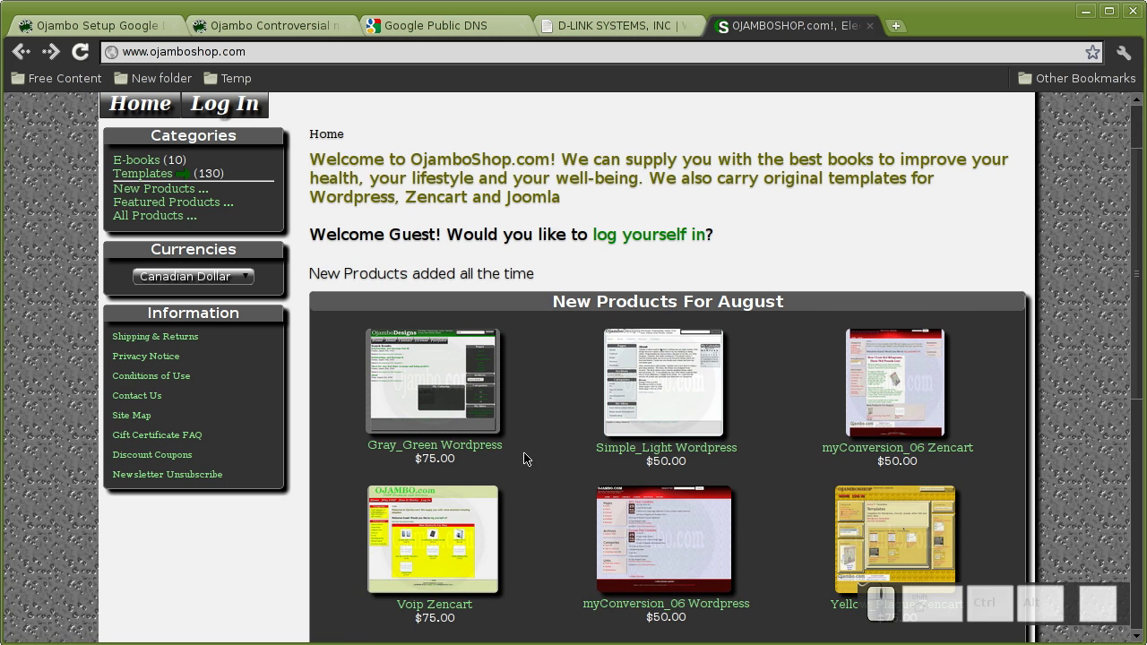
scroll(down, 3)
scroll(down, 3)
scroll(down, 3)
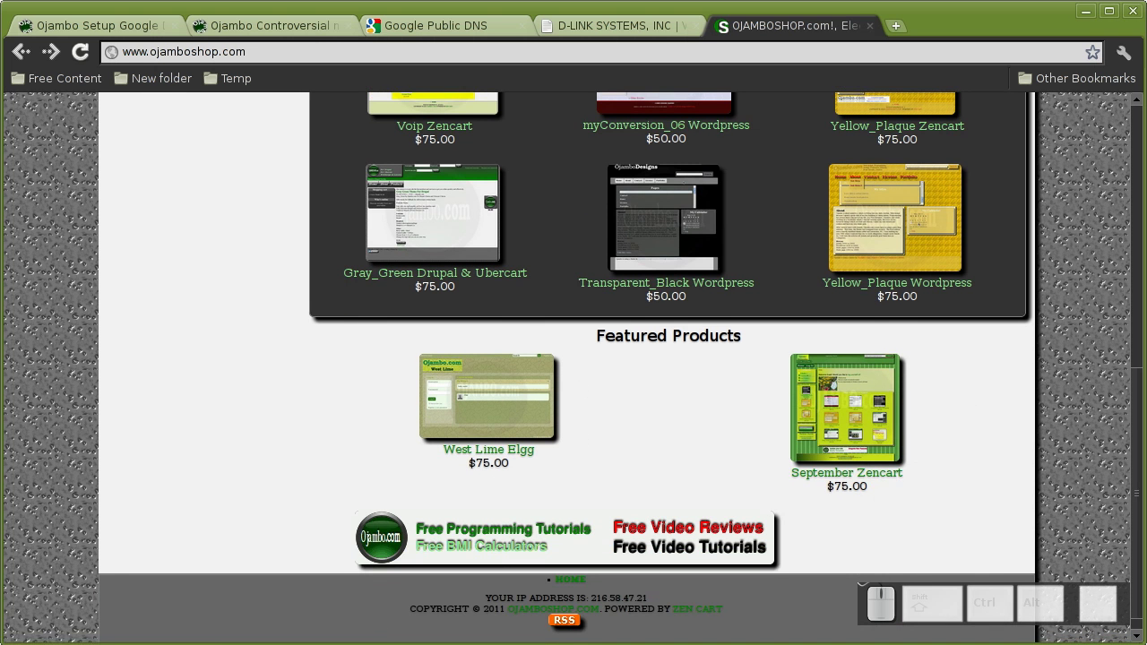
Step: Return to the Google DNS tutorial and scroll to the router DNS steps with the D-Link screenshot
click(121, 23)
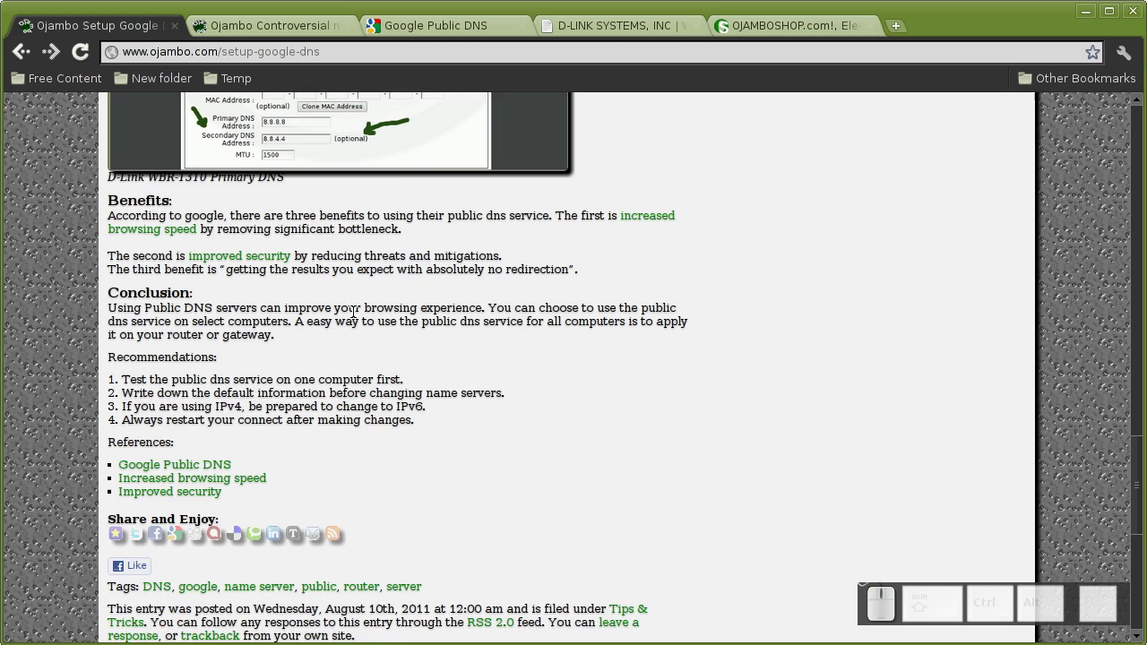
scroll(down, 3)
scroll(down, 3)
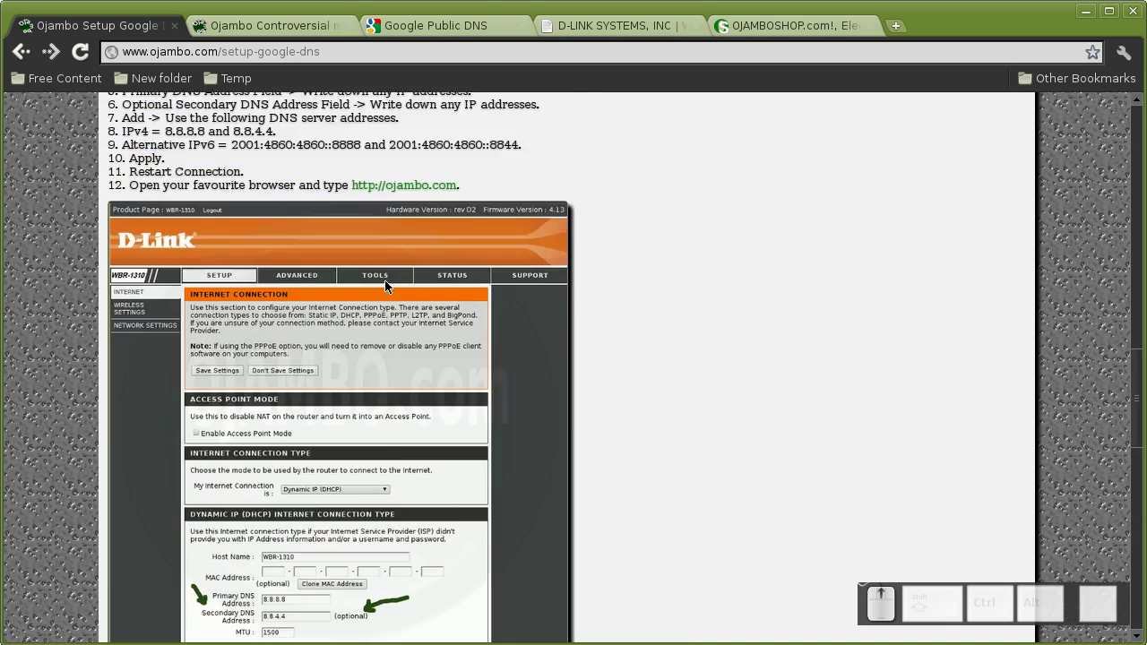